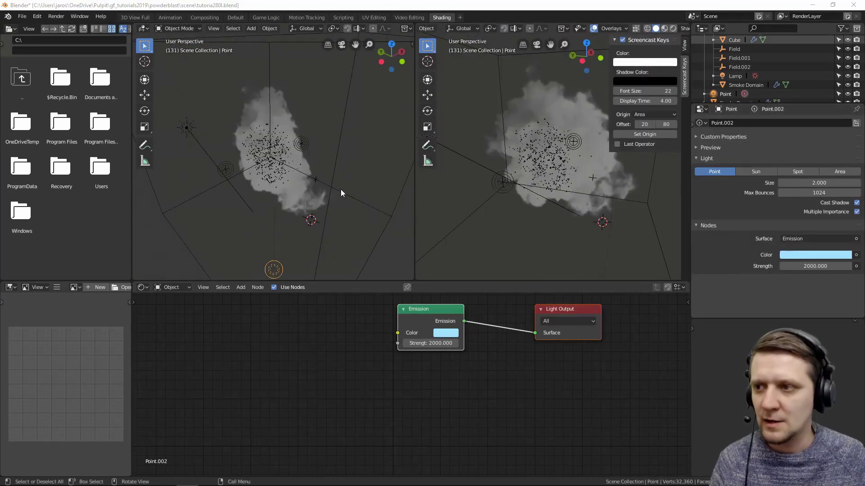
Step: Duplicate the point light with Shift+D while orbiting around the smoke cloud
middle_click(270, 191)
middle_click(288, 204)
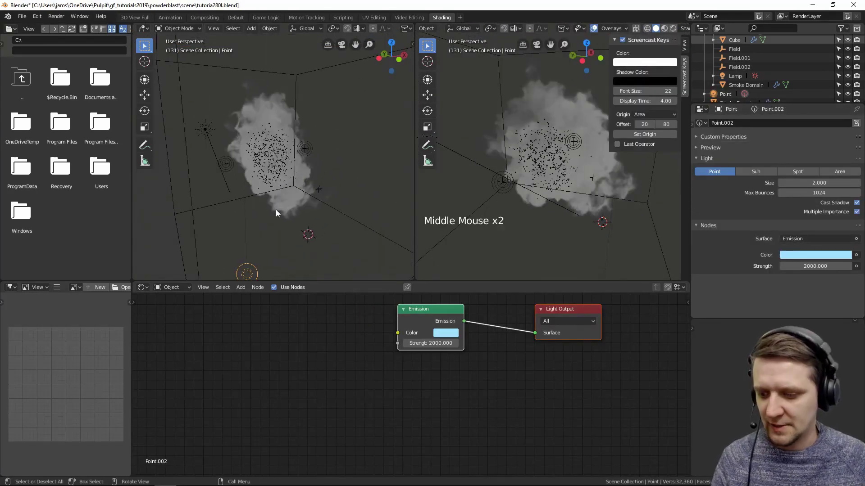
middle_click(282, 170)
key(shift+d)
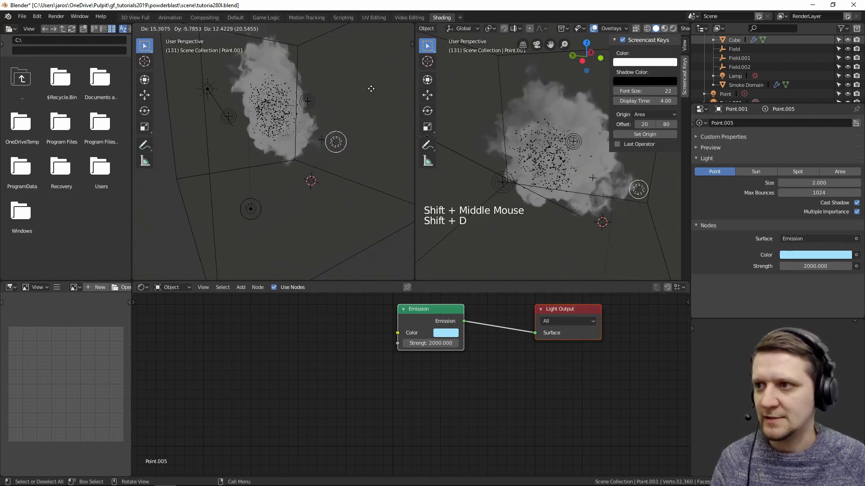
middle_click(611, 214)
scroll(down, 3)
scroll(down, 3)
Step: Move the copied light toward the upper right of the smoke, checking through the camera view
middle_click(298, 212)
key(g)
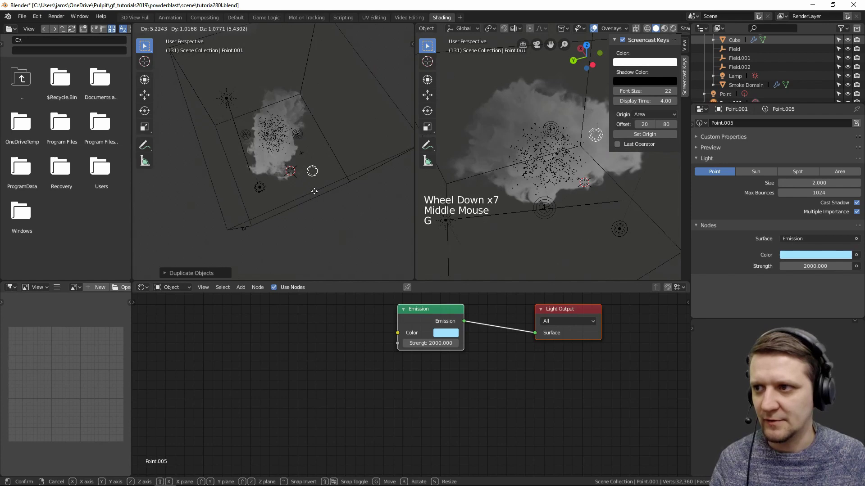
middle_click(584, 189)
key(KP_0)
middle_click(311, 169)
scroll(down, 3)
Step: Finish positioning the copied light and set its Size to 5
key(g)
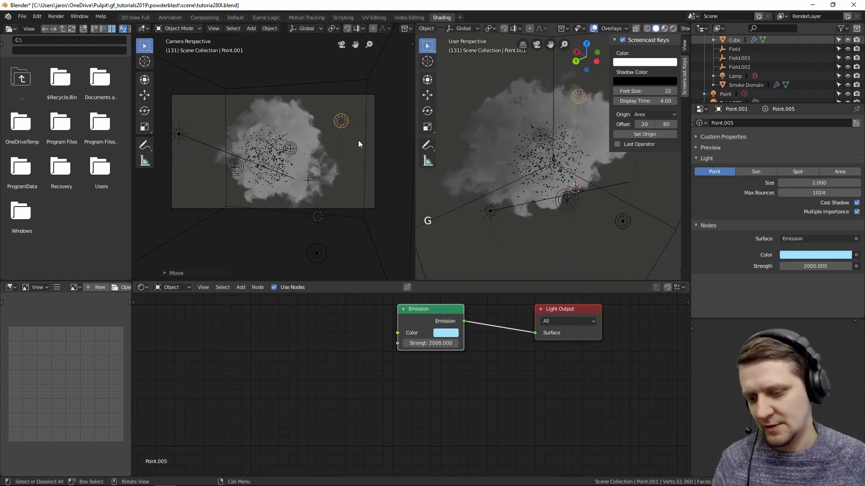
key(g)
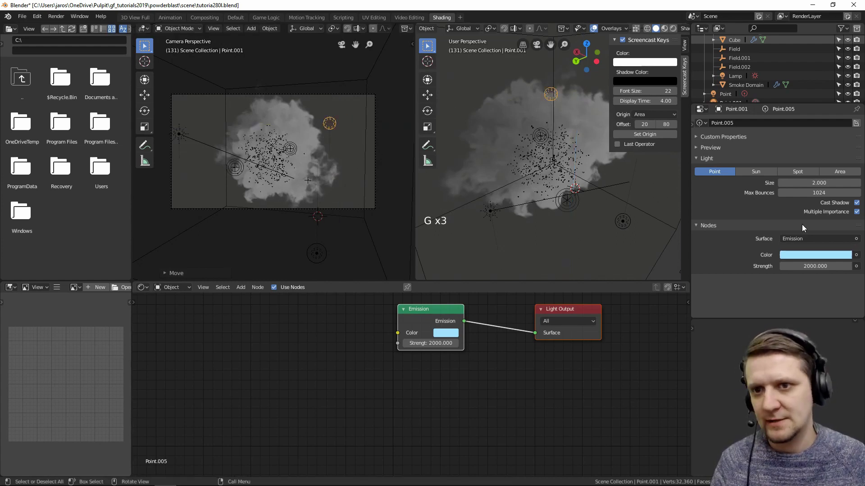
click(810, 184)
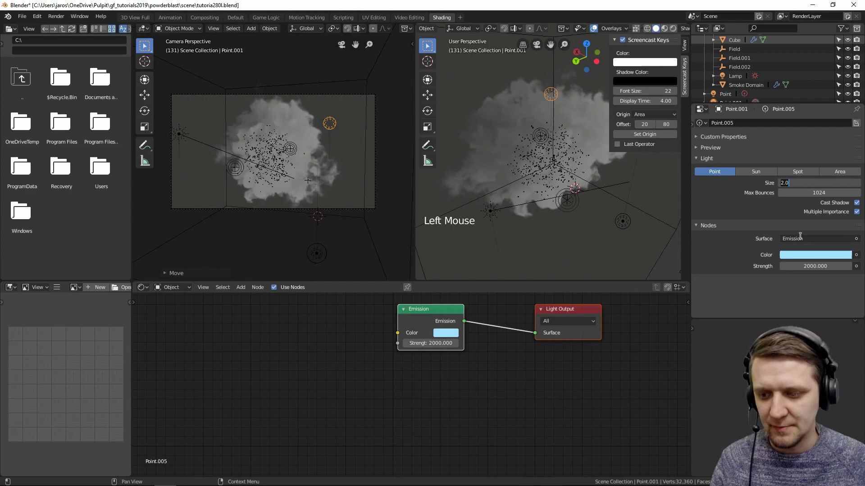
middle_click(847, 236)
Step: Change the copied light's emission colour from light blue to orange
click(822, 260)
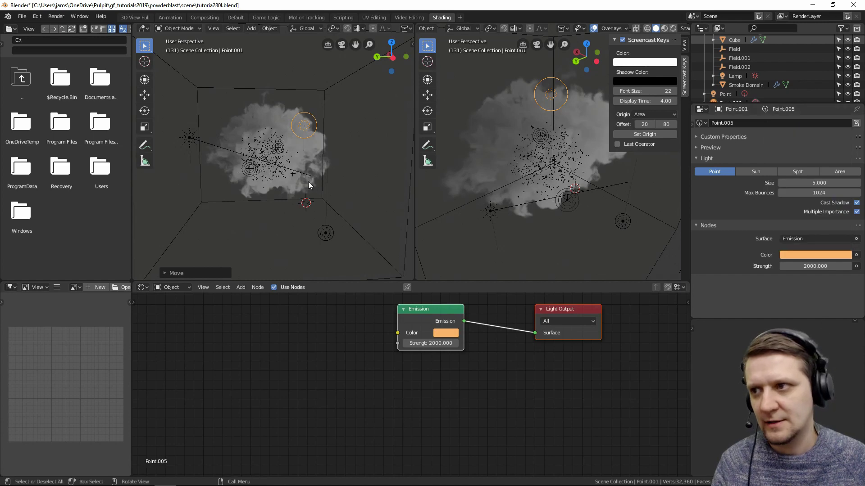
scroll(down, 3)
middle_click(585, 207)
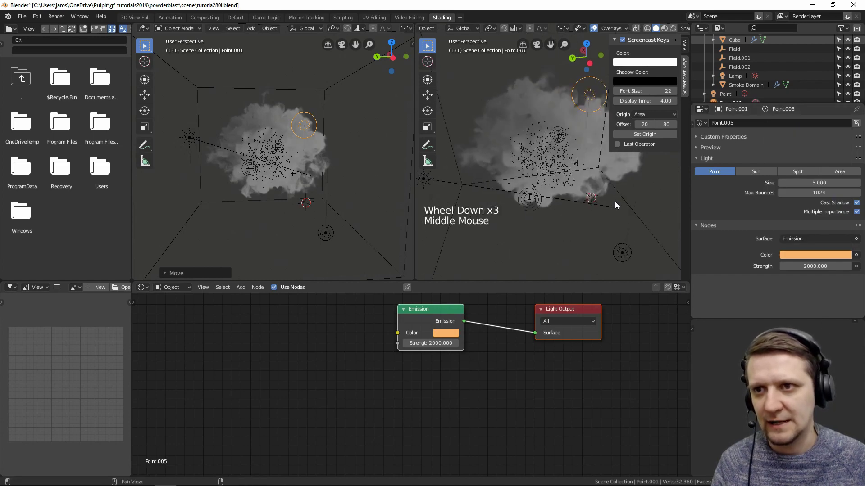
scroll(down, 3)
click(616, 127)
Step: Switch the second viewport to Rendered shading and view the smoke through the camera
scroll(down, 3)
middle_click(618, 118)
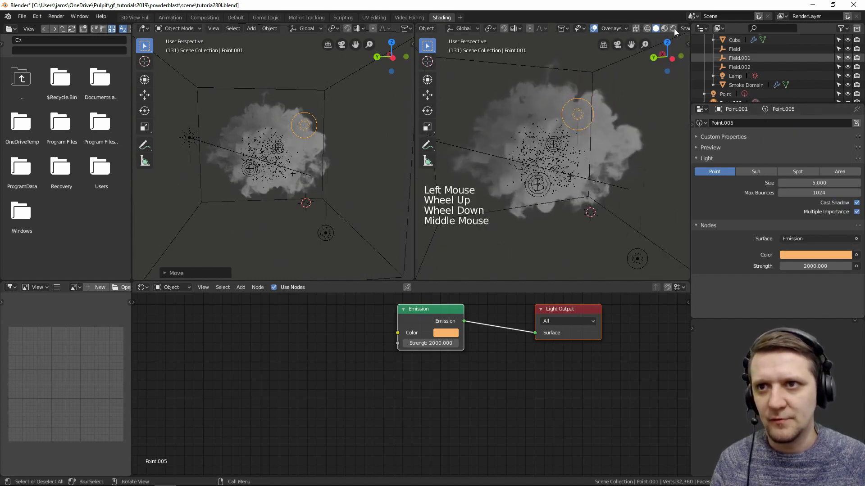
click(655, 53)
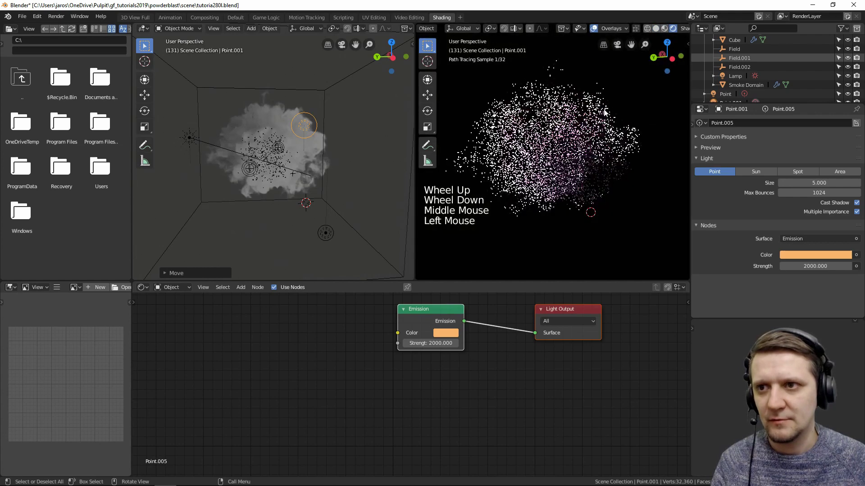
middle_click(591, 151)
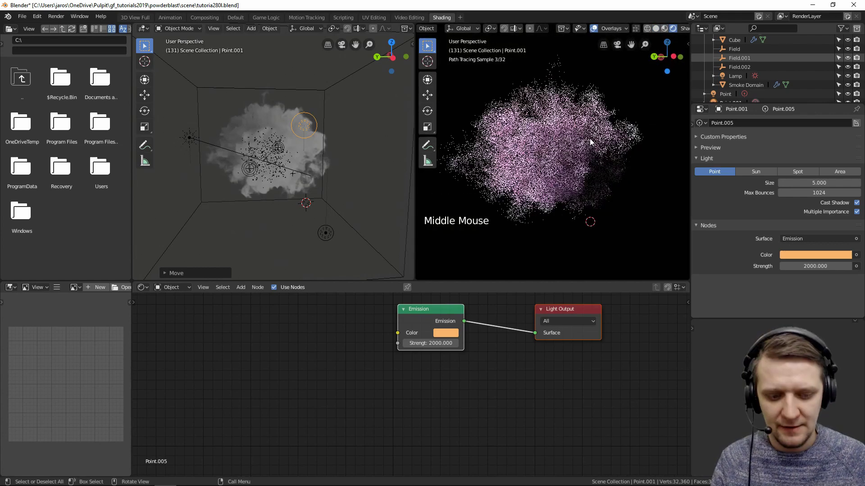
key(KP_0)
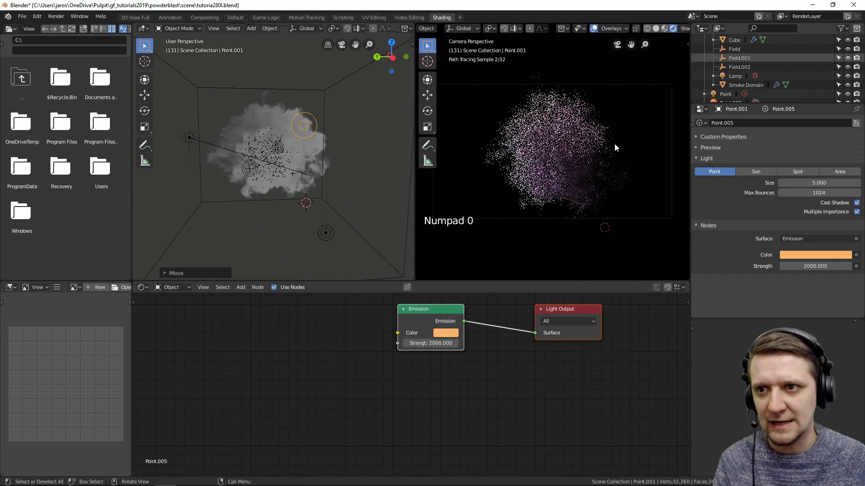
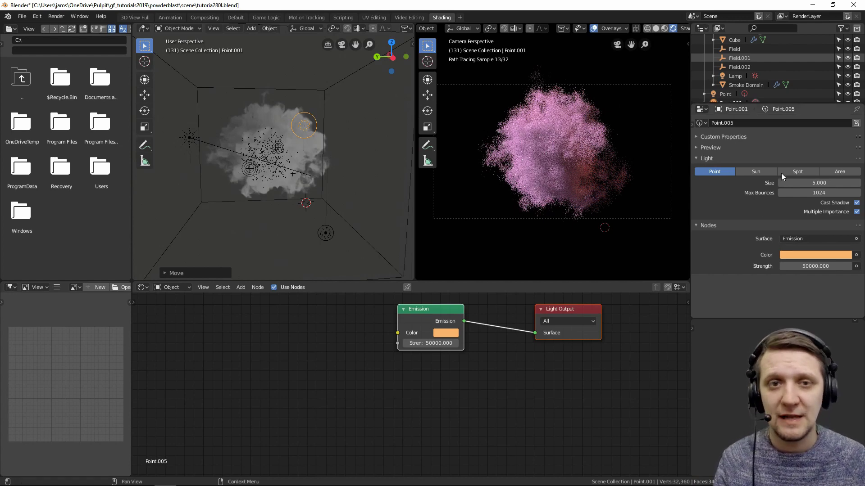
Step: Select the Point light in the Outliner to begin renaming it
click(729, 87)
Step: Rename Point.001 to rimLIGHT and Point to fillLIGHT in the Outliner
scroll(down, 3)
double_click(728, 88)
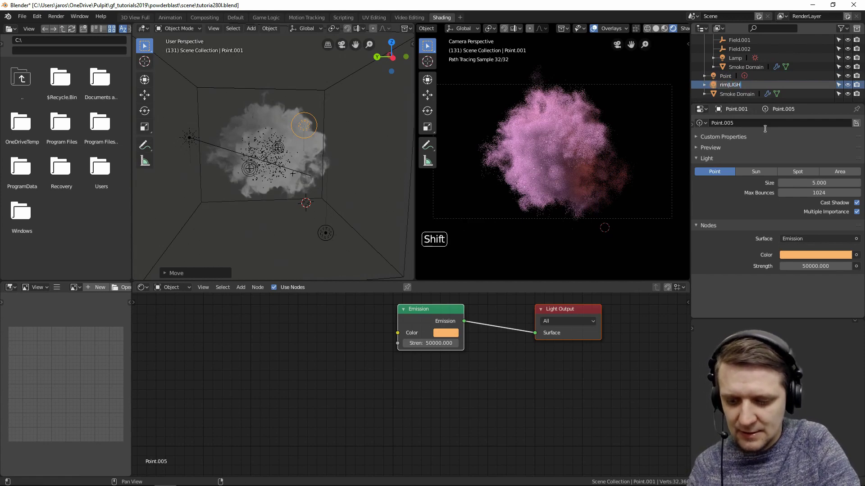
click(729, 79)
double_click(733, 79)
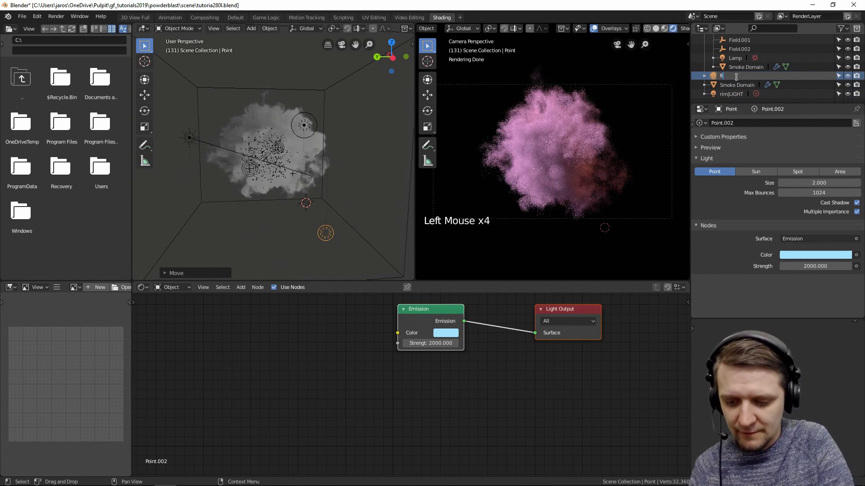
key(l)
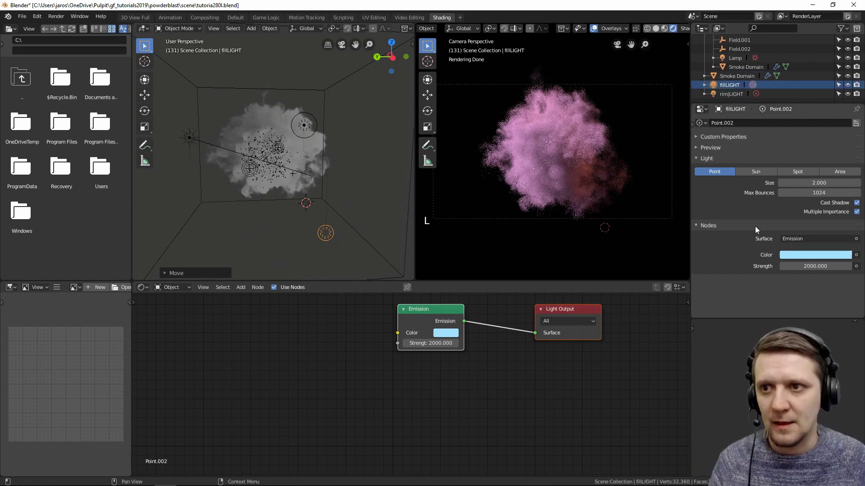
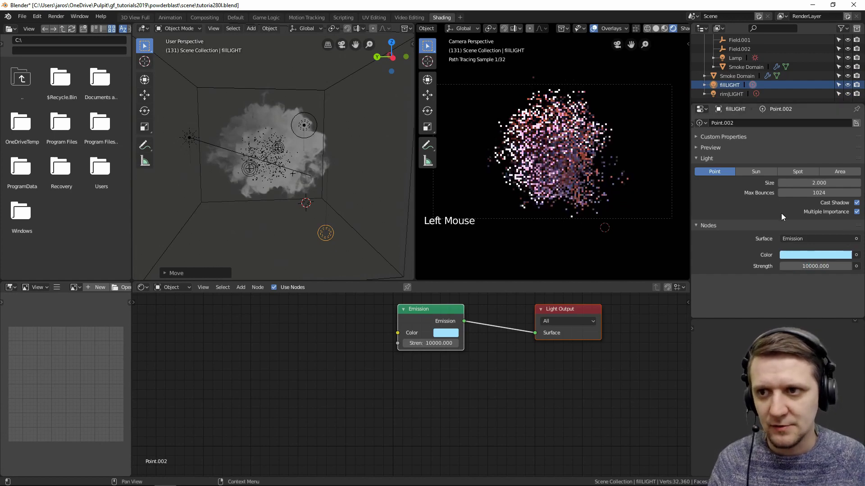
Step: Set rimLIGHT's Size to 2 and change its colour from orange to cyan
click(315, 120)
click(316, 121)
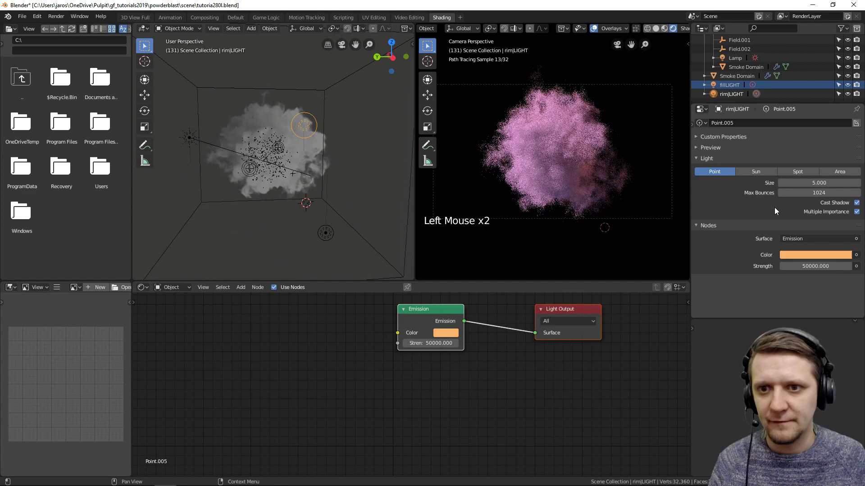
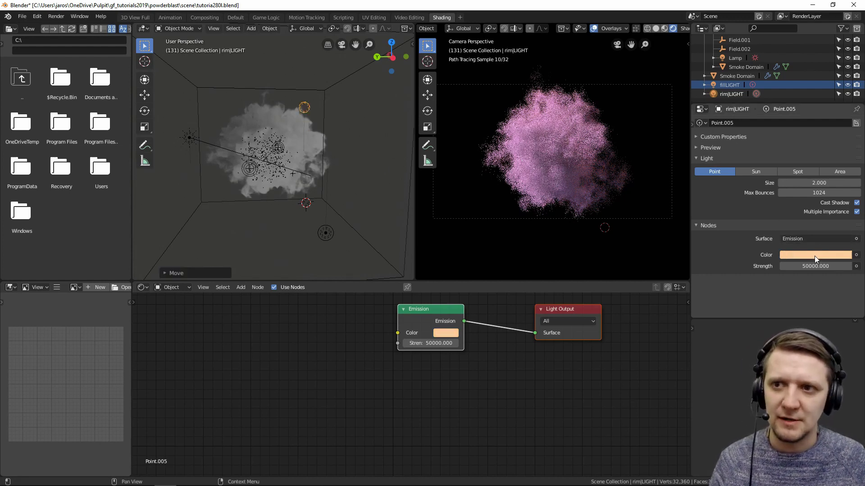
click(817, 258)
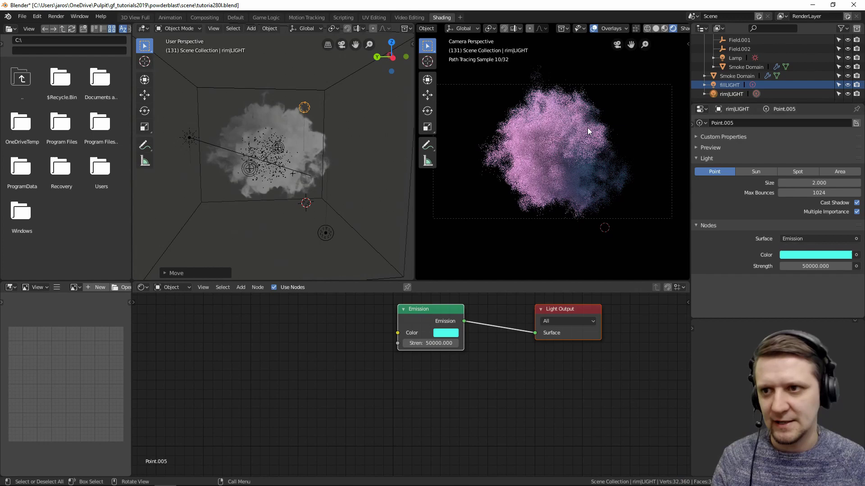
click(800, 258)
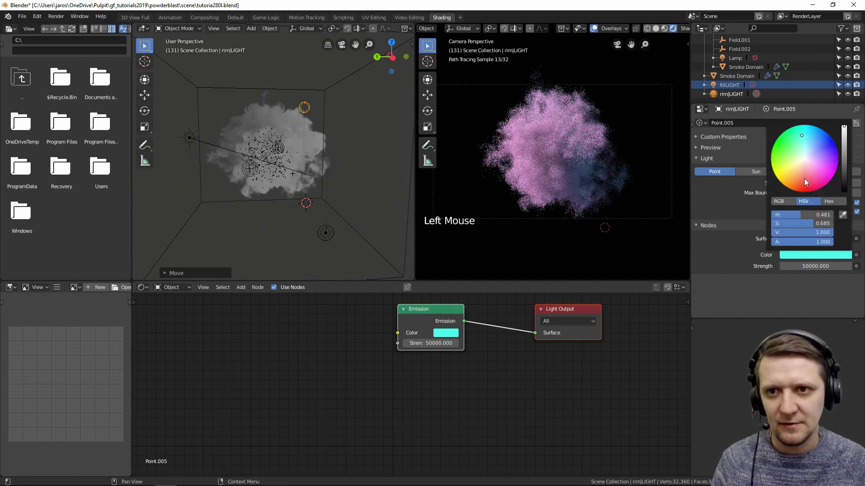
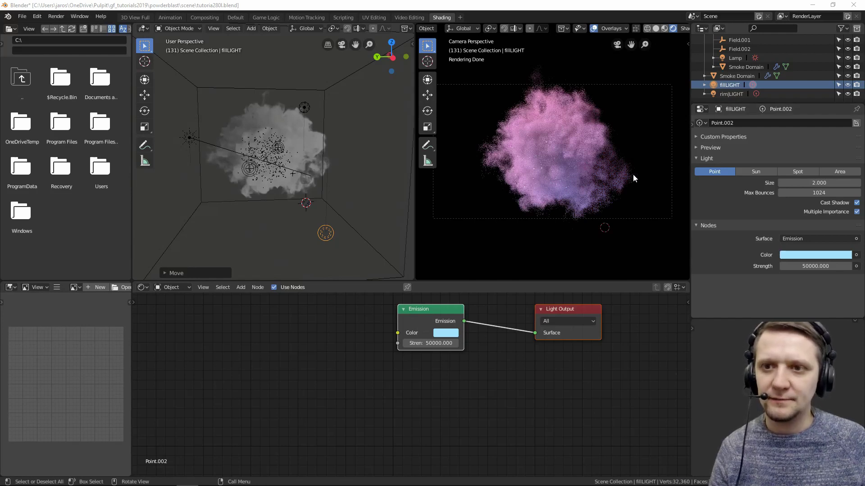
Step: Set the sun Lamp's Strength to 45 with a warm cream colour, then select the debris Cube
scroll(up, 3)
click(809, 144)
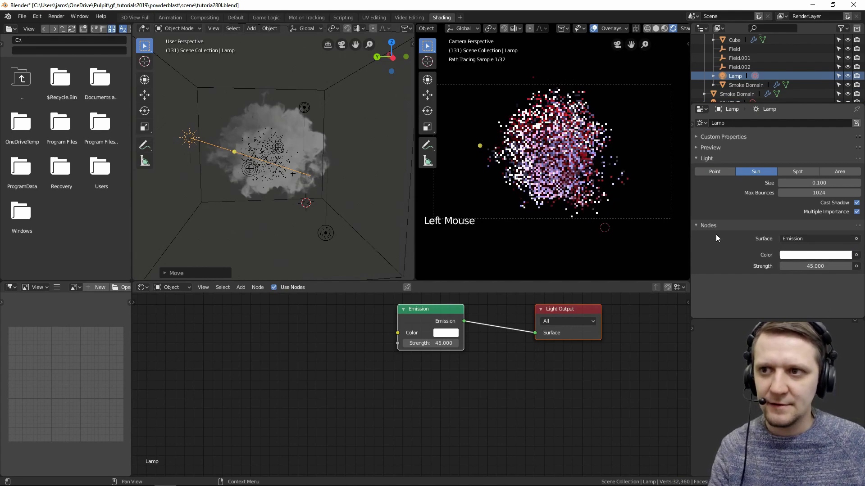
click(806, 262)
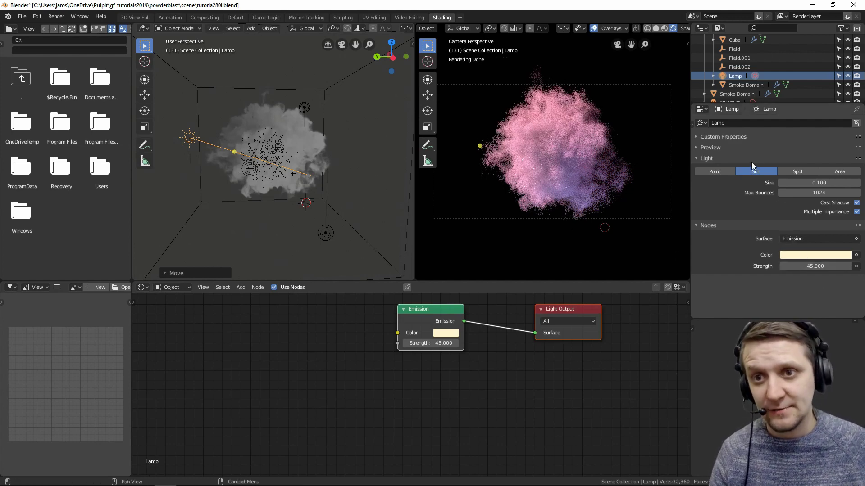
click(579, 210)
Step: Isolate the exploded pieces in local view and inspect them from several angles
scroll(down, 3)
key(KP_Divide)
middle_click(583, 191)
scroll(up, 3)
scroll(down, 3)
middle_click(570, 179)
scroll(up, 3)
middle_click(570, 187)
scroll(up, 3)
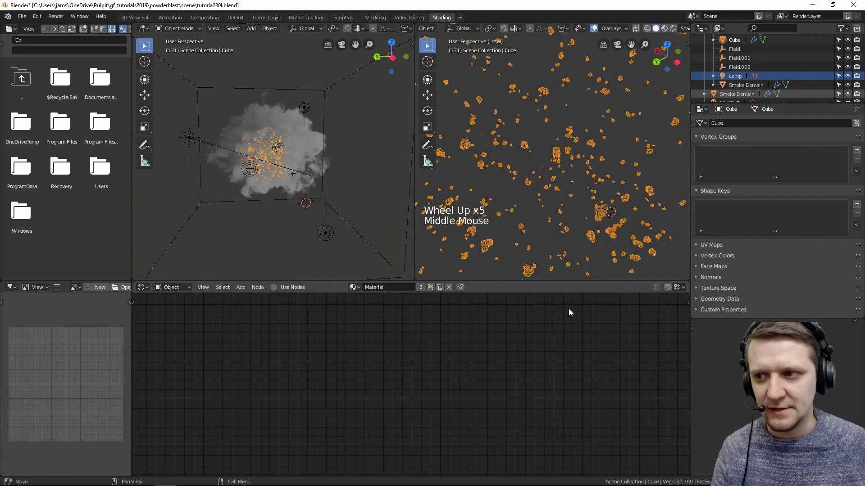
Step: Create a new Principled BSDF material on the debris Cube and name it powder
click(740, 204)
scroll(up, 3)
click(745, 154)
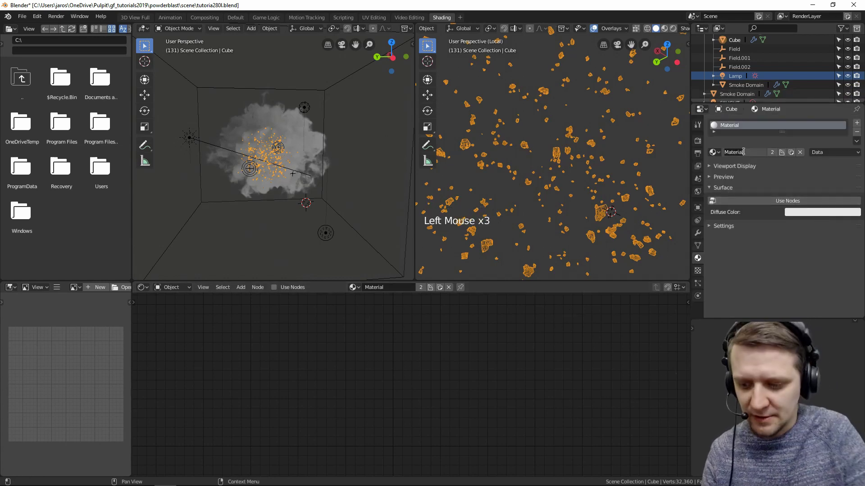
click(795, 210)
scroll(down, 3)
middle_click(542, 416)
scroll(down, 3)
middle_click(611, 385)
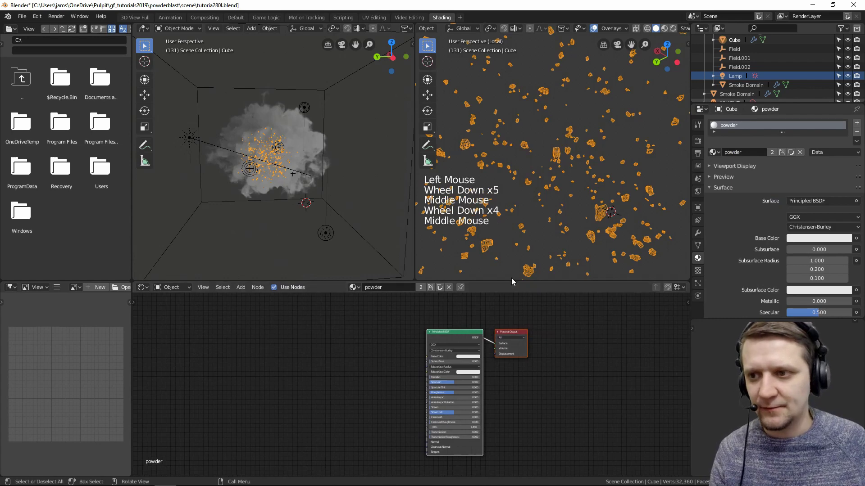
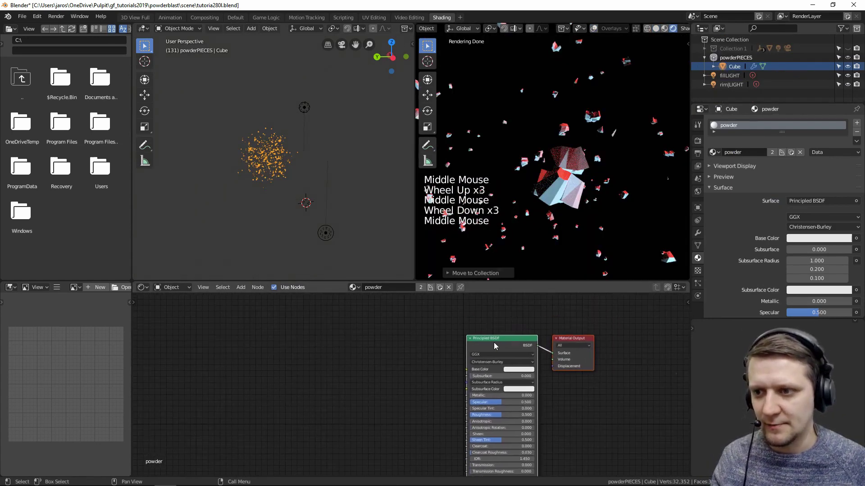
Step: Load all maps from the sand_01_4k folder via Principled Texture Setup into the powder material
click(498, 345)
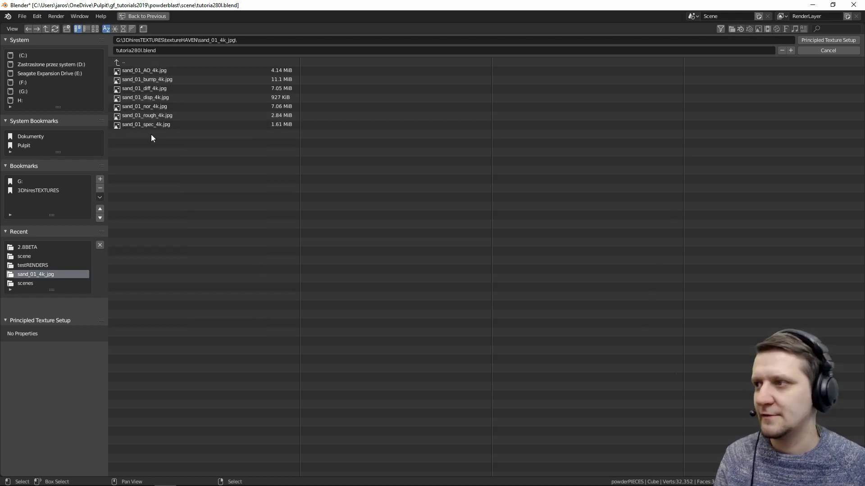
scroll(down, 3)
click(714, 162)
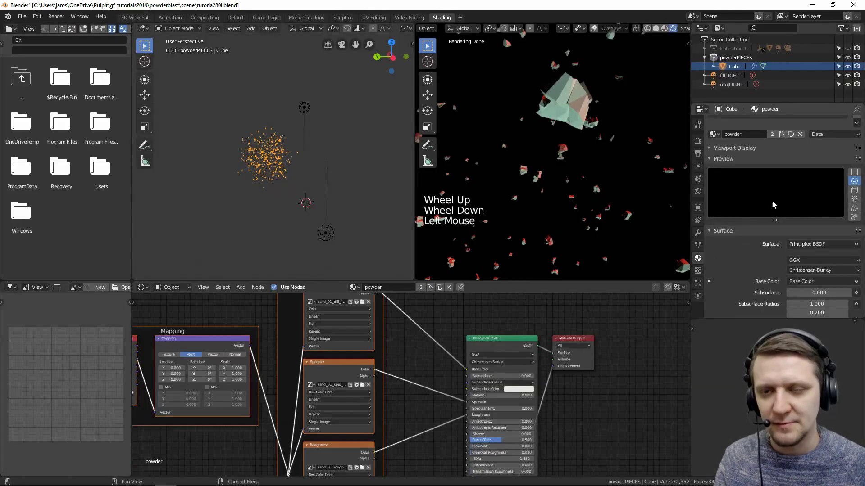
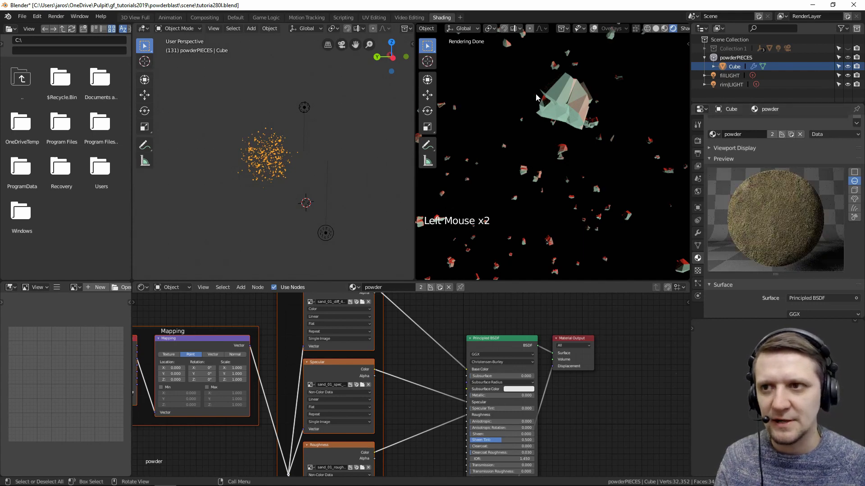
Step: Pan the node editor over to the Texture Coordinate and Mapping nodes
scroll(down, 3)
middle_click(461, 405)
scroll(up, 3)
middle_click(498, 328)
scroll(up, 3)
middle_click(408, 362)
Step: Connect the Texture Coordinate Camera output into the Mapping node's Vector input
click(351, 333)
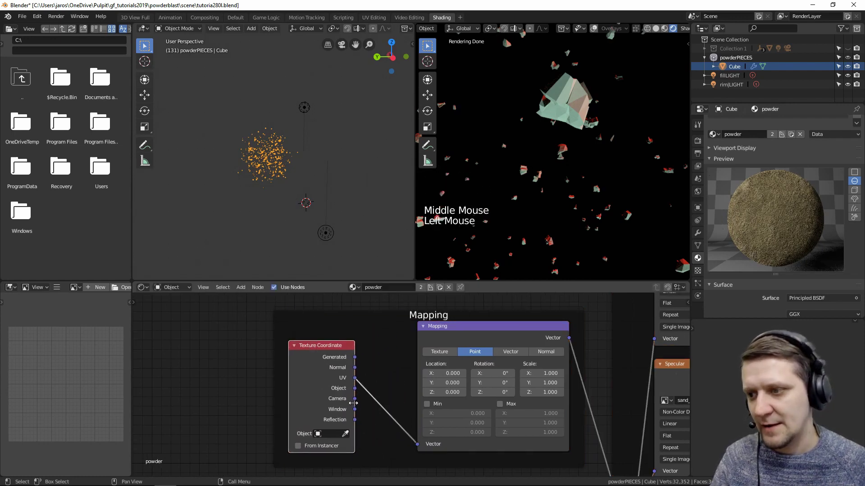
click(385, 429)
key(KP_0)
scroll(up, 3)
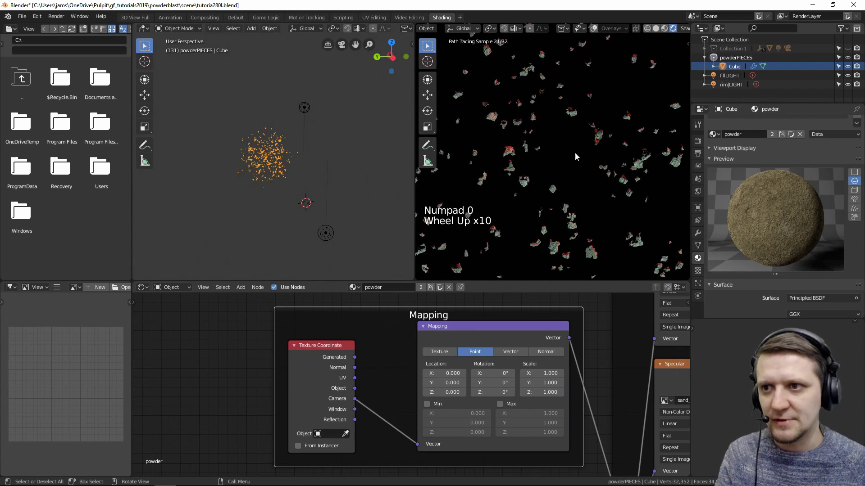
scroll(down, 3)
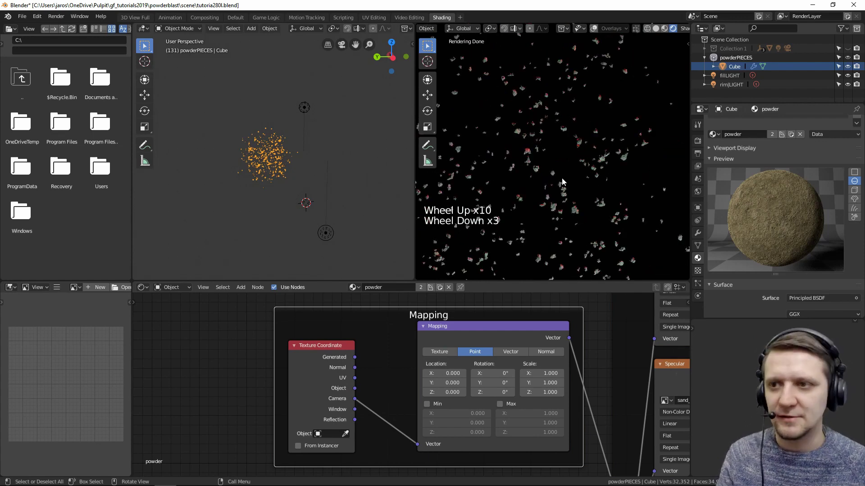
scroll(down, 3)
Step: Inspect the sand-textured pieces in the rendered view and zoom out to the full node tree
scroll(up, 3)
middle_click(564, 181)
scroll(down, 3)
middle_click(578, 174)
scroll(up, 3)
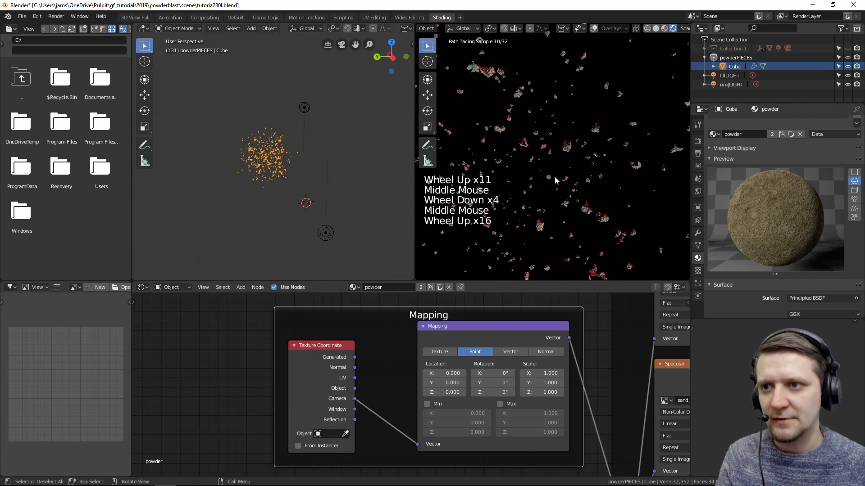
scroll(down, 3)
middle_click(712, 261)
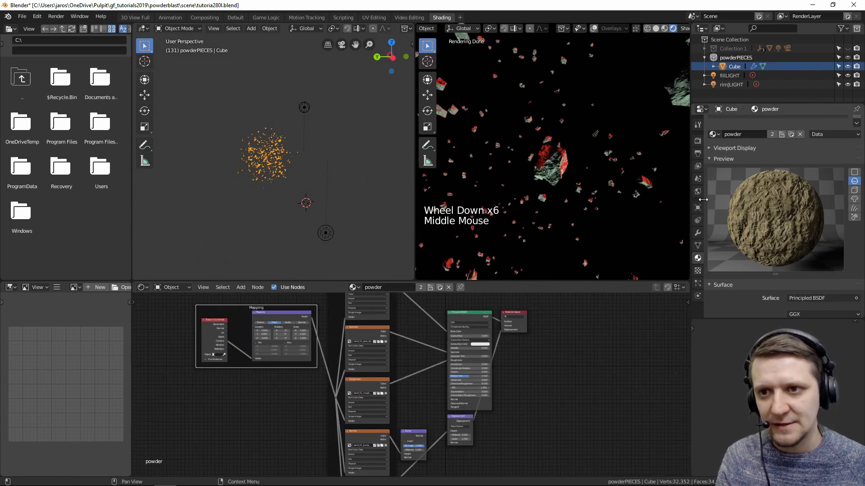
Step: Add a Subdivision Surface modifier to the debris Cube
click(701, 236)
click(717, 164)
click(737, 124)
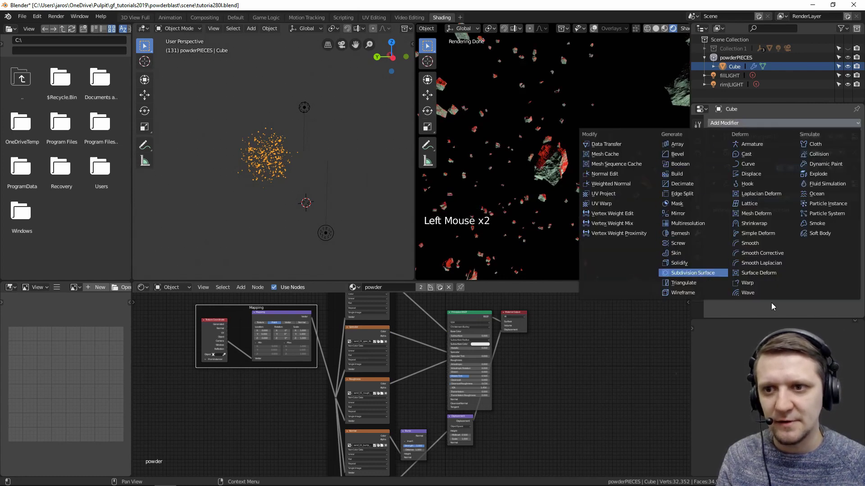
scroll(up, 3)
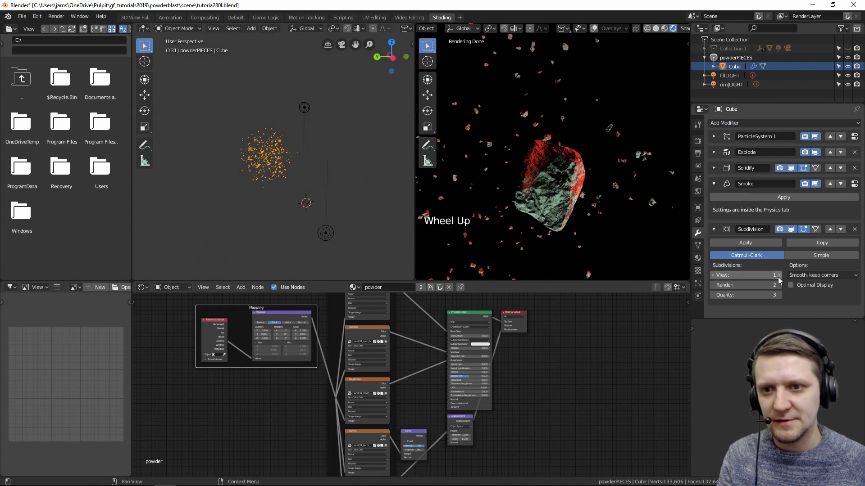
Step: Switch the Cycles Feature Set to Experimental in Render properties
click(812, 225)
scroll(down, 3)
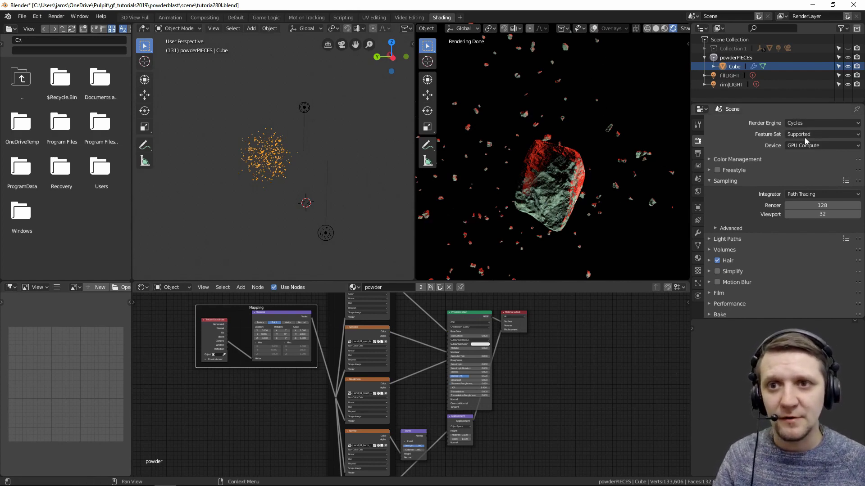
click(817, 162)
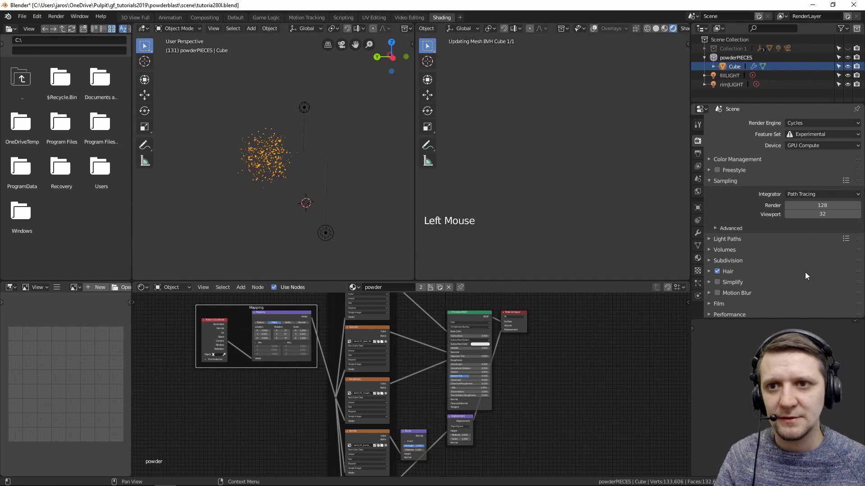
click(699, 233)
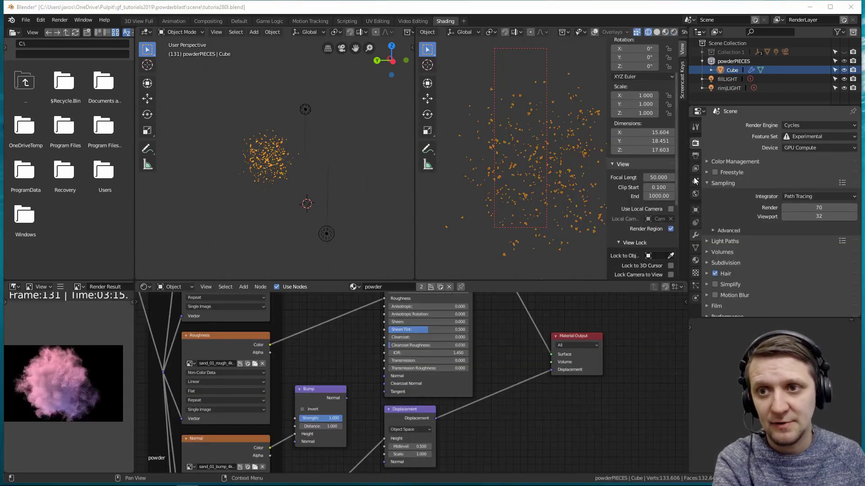
Step: Show the powder material's properties and expand its Settings section down to the Surface options
click(701, 265)
scroll(up, 3)
scroll(down, 3)
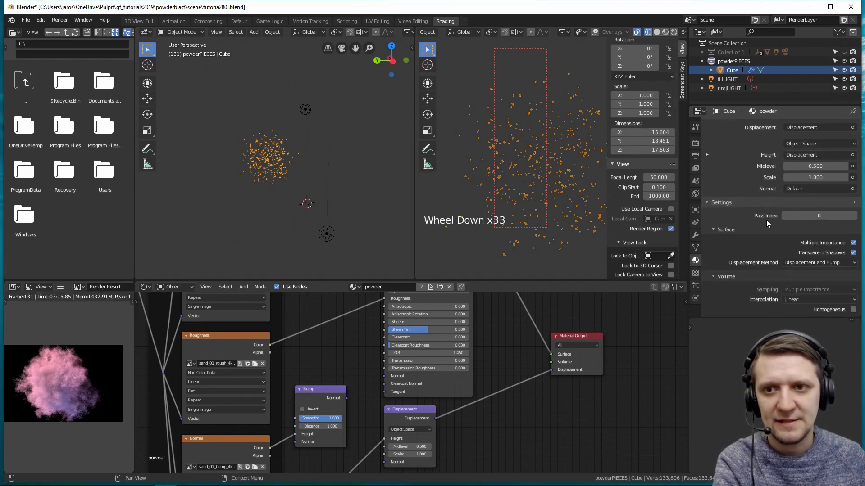
click(716, 234)
click(716, 280)
scroll(down, 3)
click(715, 306)
scroll(down, 3)
scroll(down, 3)
Step: Set the Displacement Method to Displacement and Bump
click(792, 304)
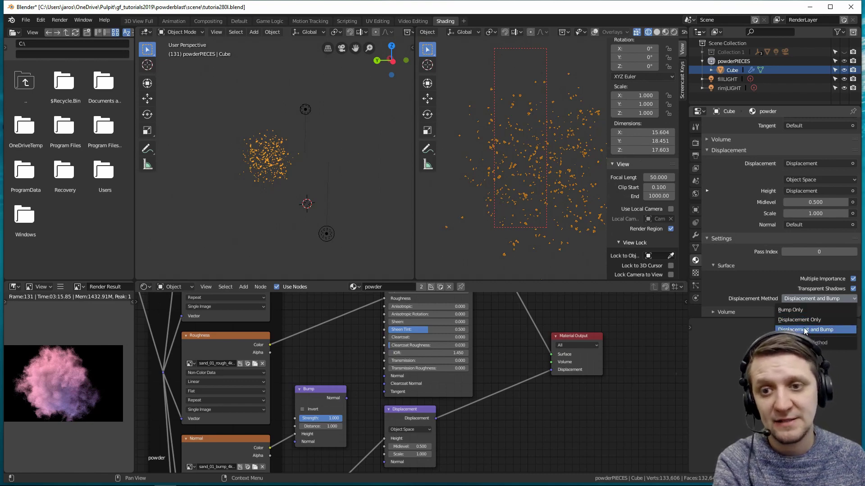
click(512, 142)
Step: Move the rendered viewport in among the displaced sand pieces to inspect them up close
scroll(down, 3)
middle_click(571, 193)
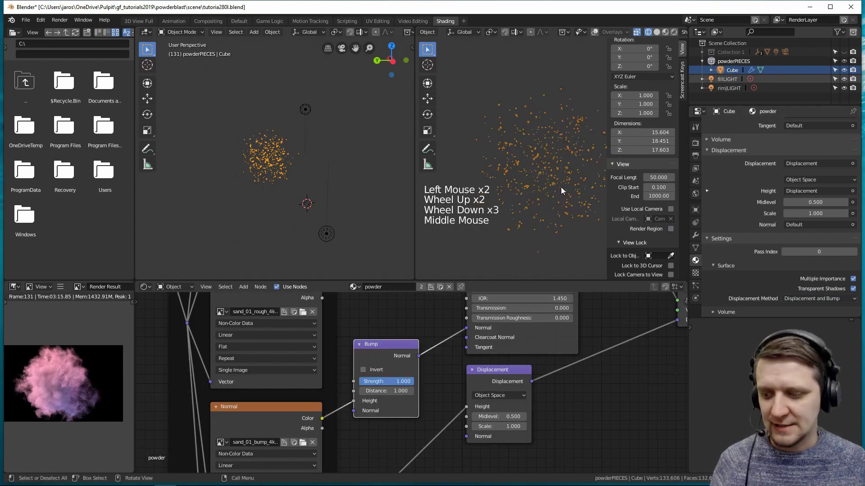
middle_click(569, 168)
middle_click(542, 181)
middle_click(520, 177)
middle_click(580, 171)
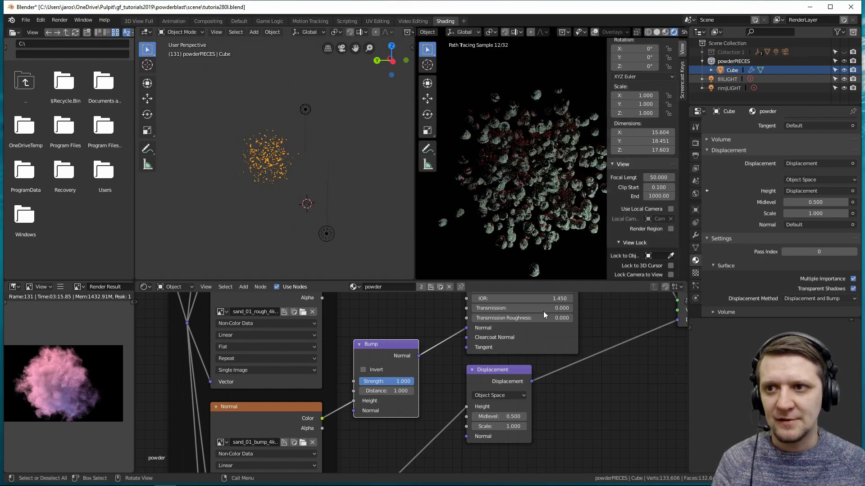
scroll(up, 3)
scroll(down, 3)
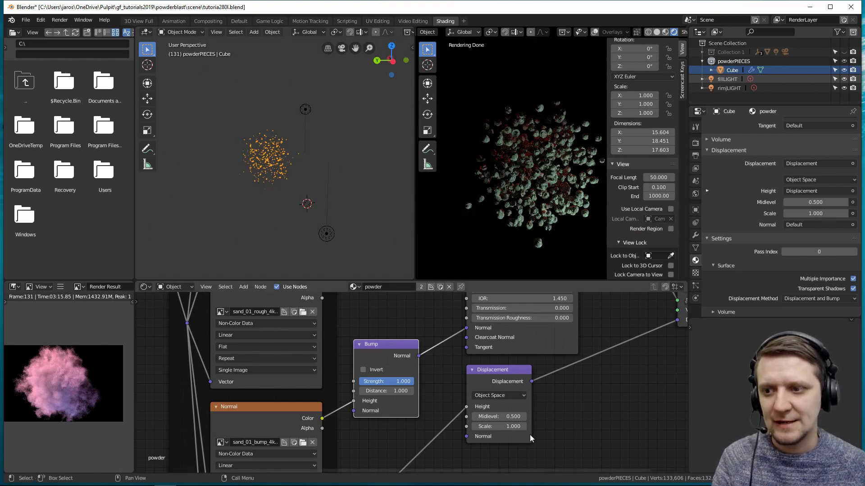
Step: Pan and zoom the Shader Editor onto the Bump and Displacement nodes
scroll(up, 3)
middle_click(618, 416)
scroll(up, 3)
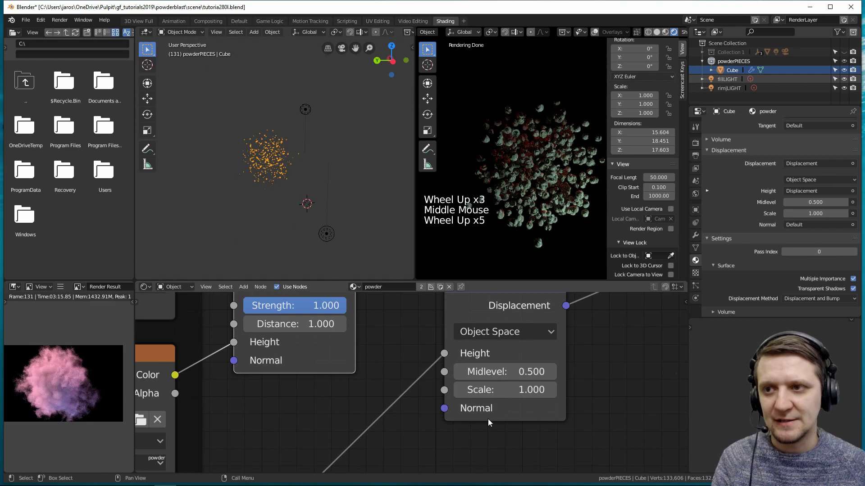
scroll(up, 3)
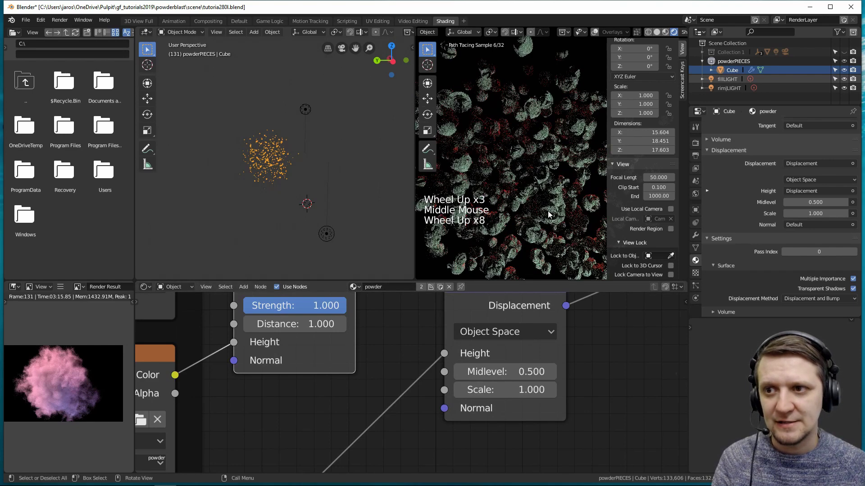
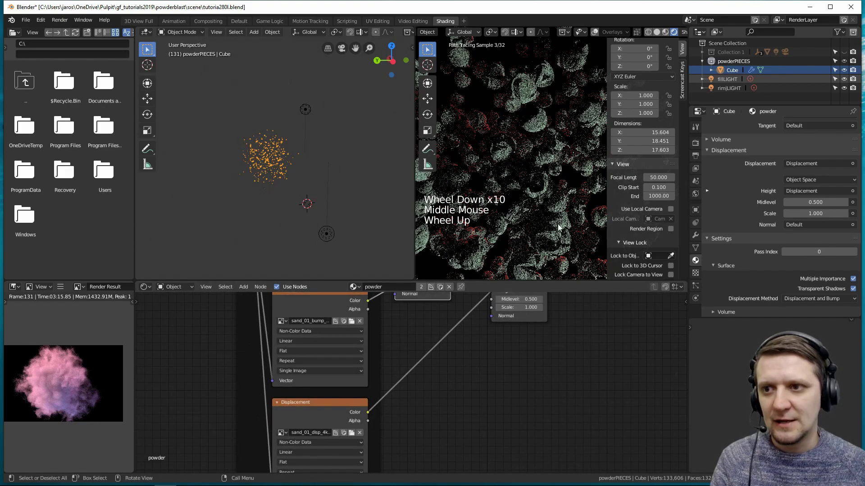
Step: Zoom onto the Displacement node and set its Scale to 0.2 and Midlevel to 0.7
scroll(down, 3)
scroll(up, 3)
middle_click(576, 359)
scroll(up, 3)
middle_click(584, 363)
scroll(up, 3)
click(536, 270)
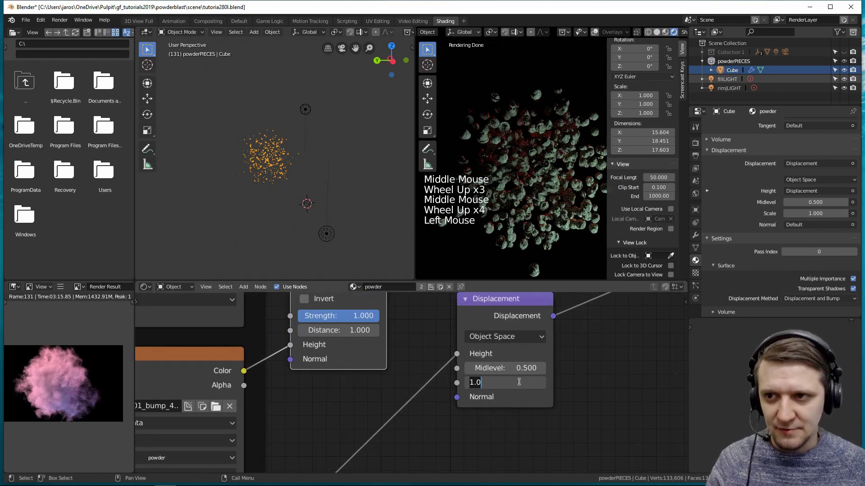
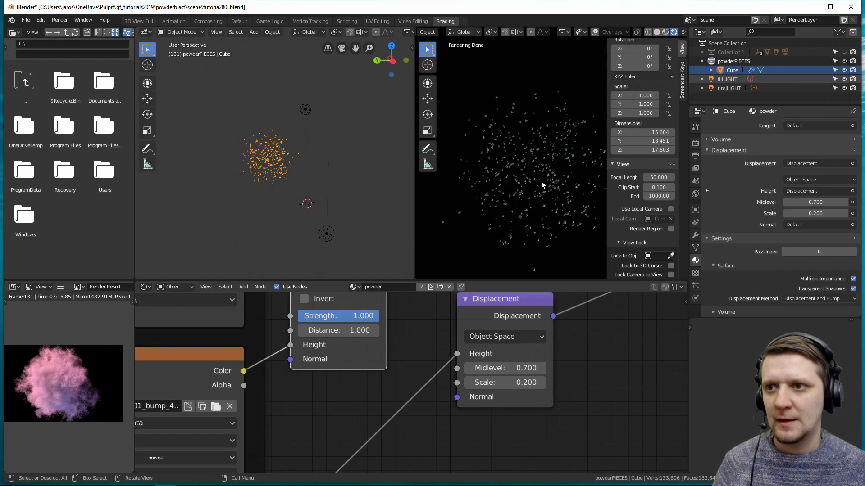
scroll(up, 3)
scroll(down, 3)
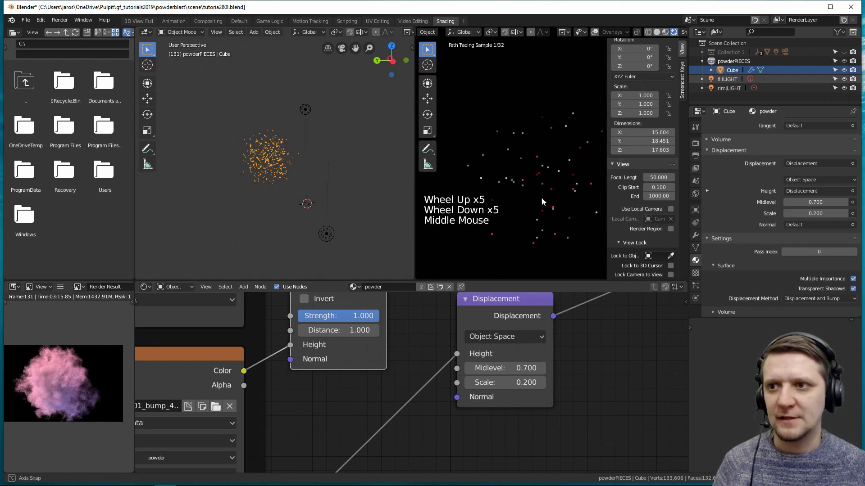